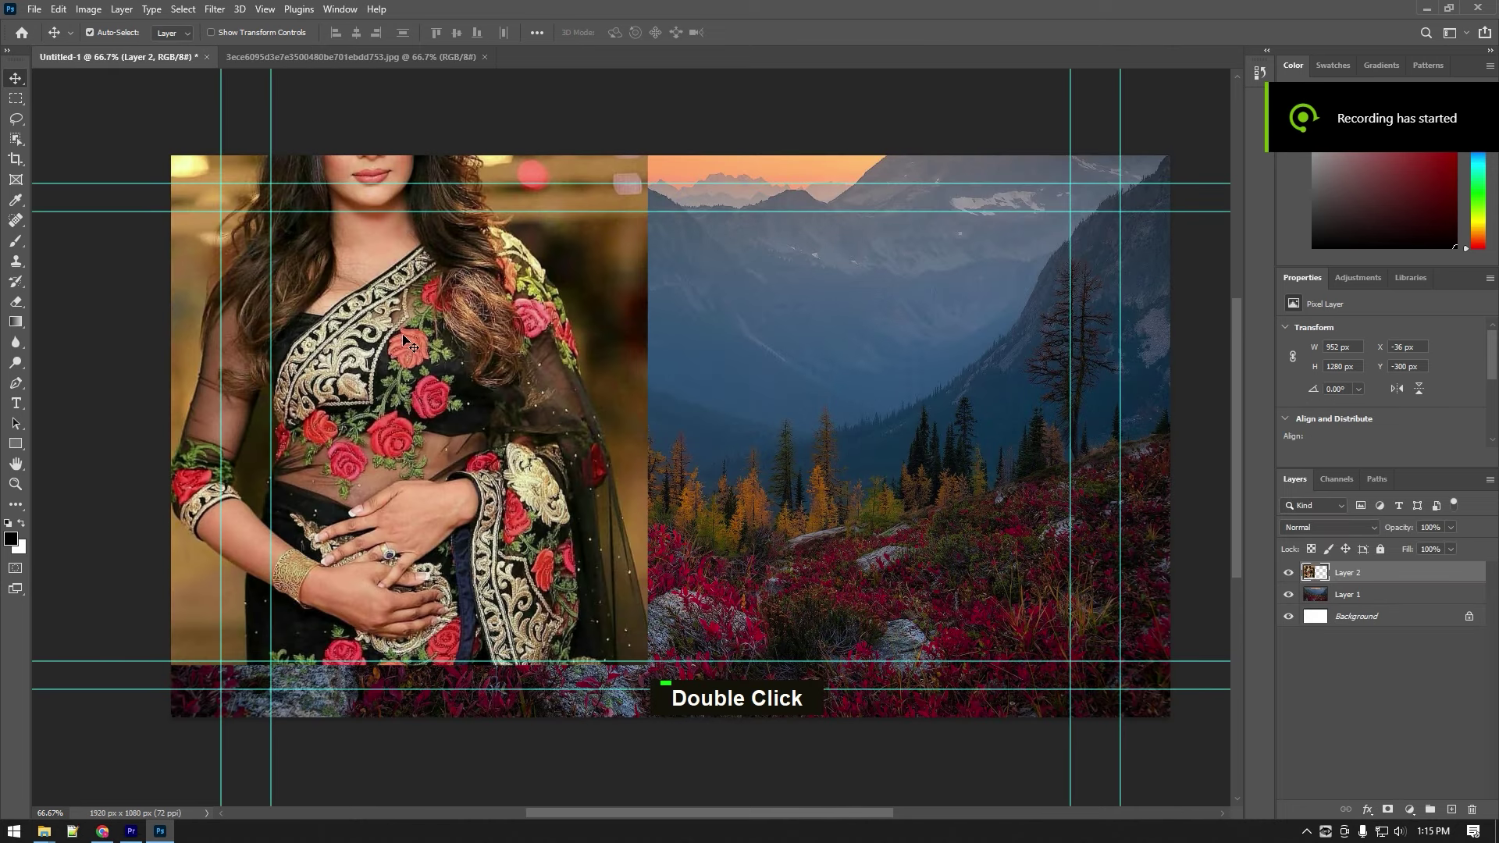
- Begin free-transforming Layer 2 to scale the woman photo into the left half
key(ctrl+t)
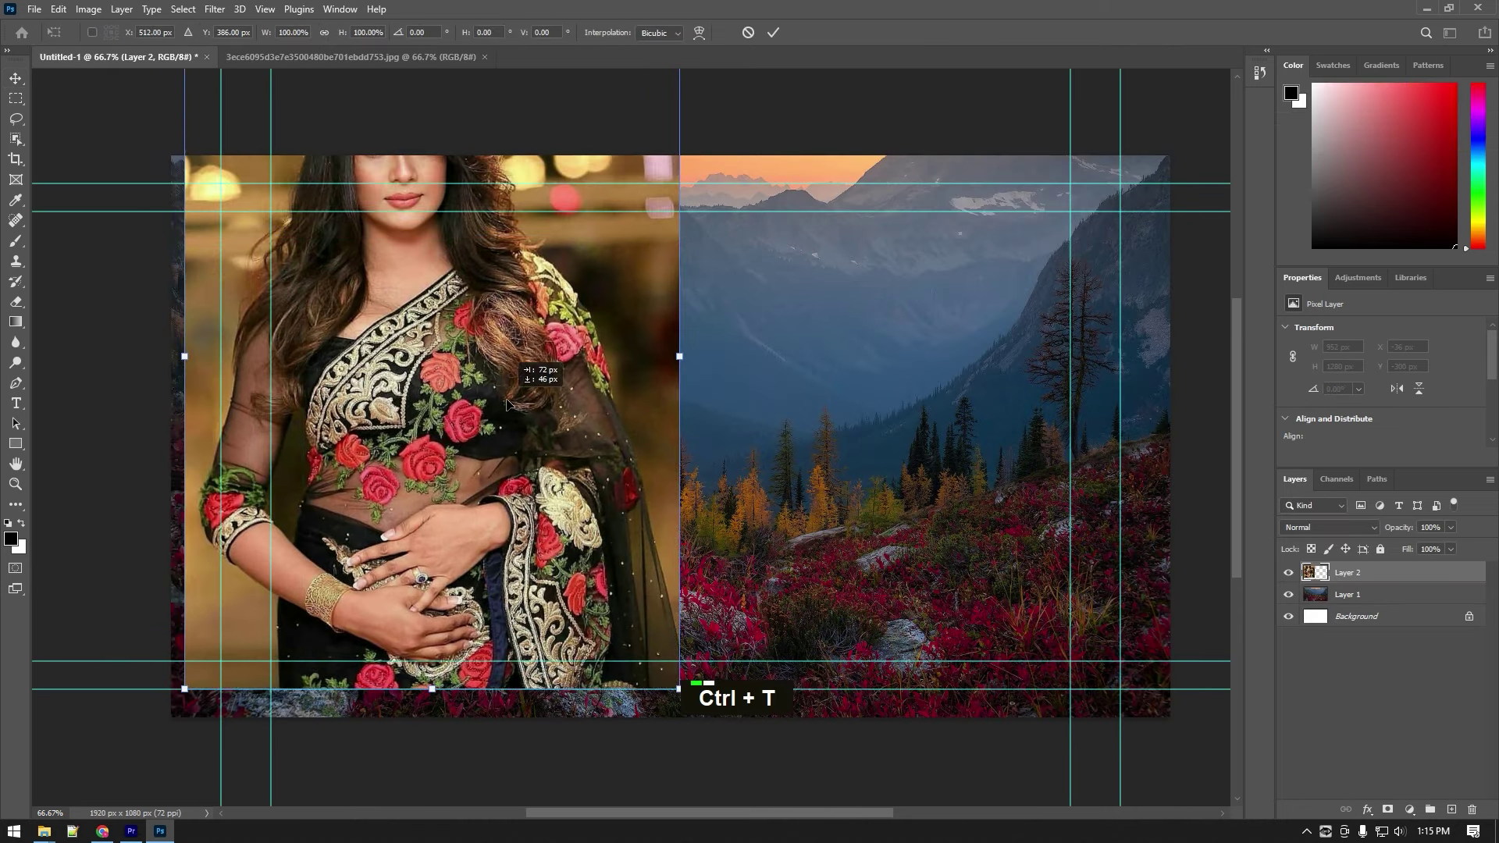
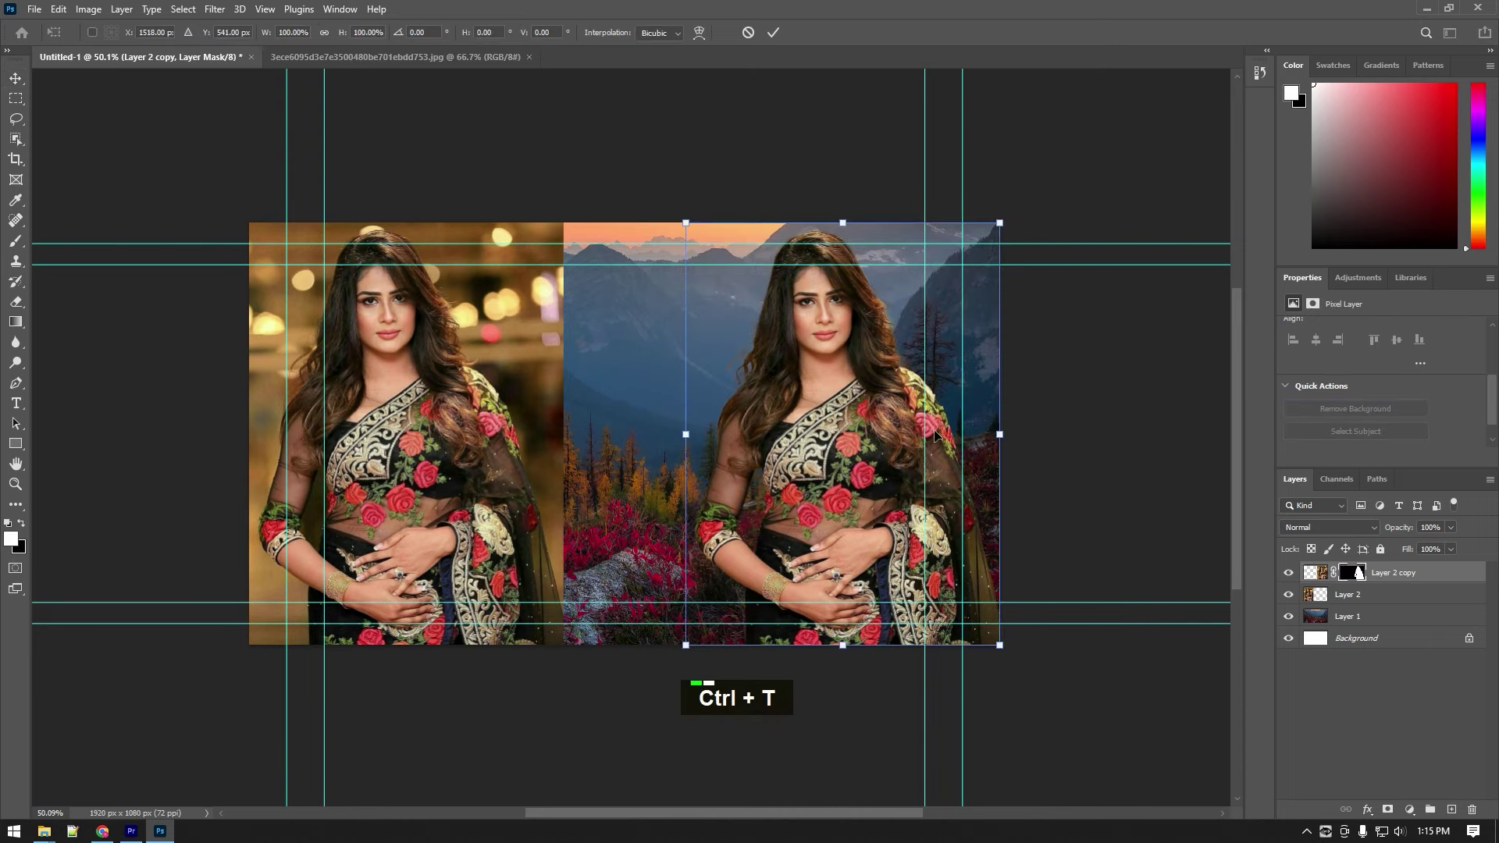
- Nudge the masked woman copy left over the mountains and commit the transform
key(ctrl+t)
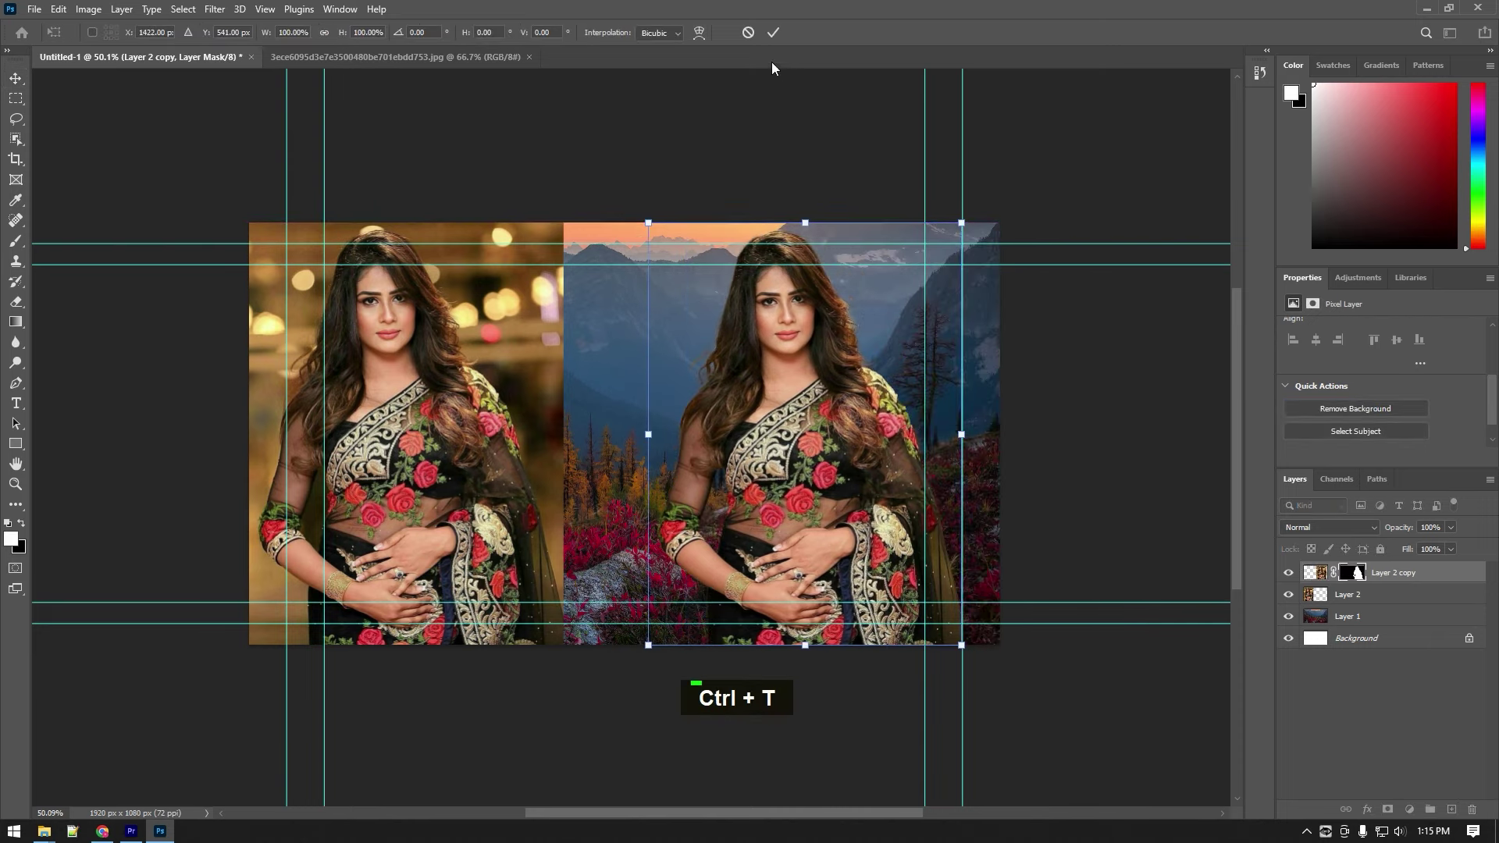
key(ctrl+t)
scroll(up, 3)
scroll(down, 3)
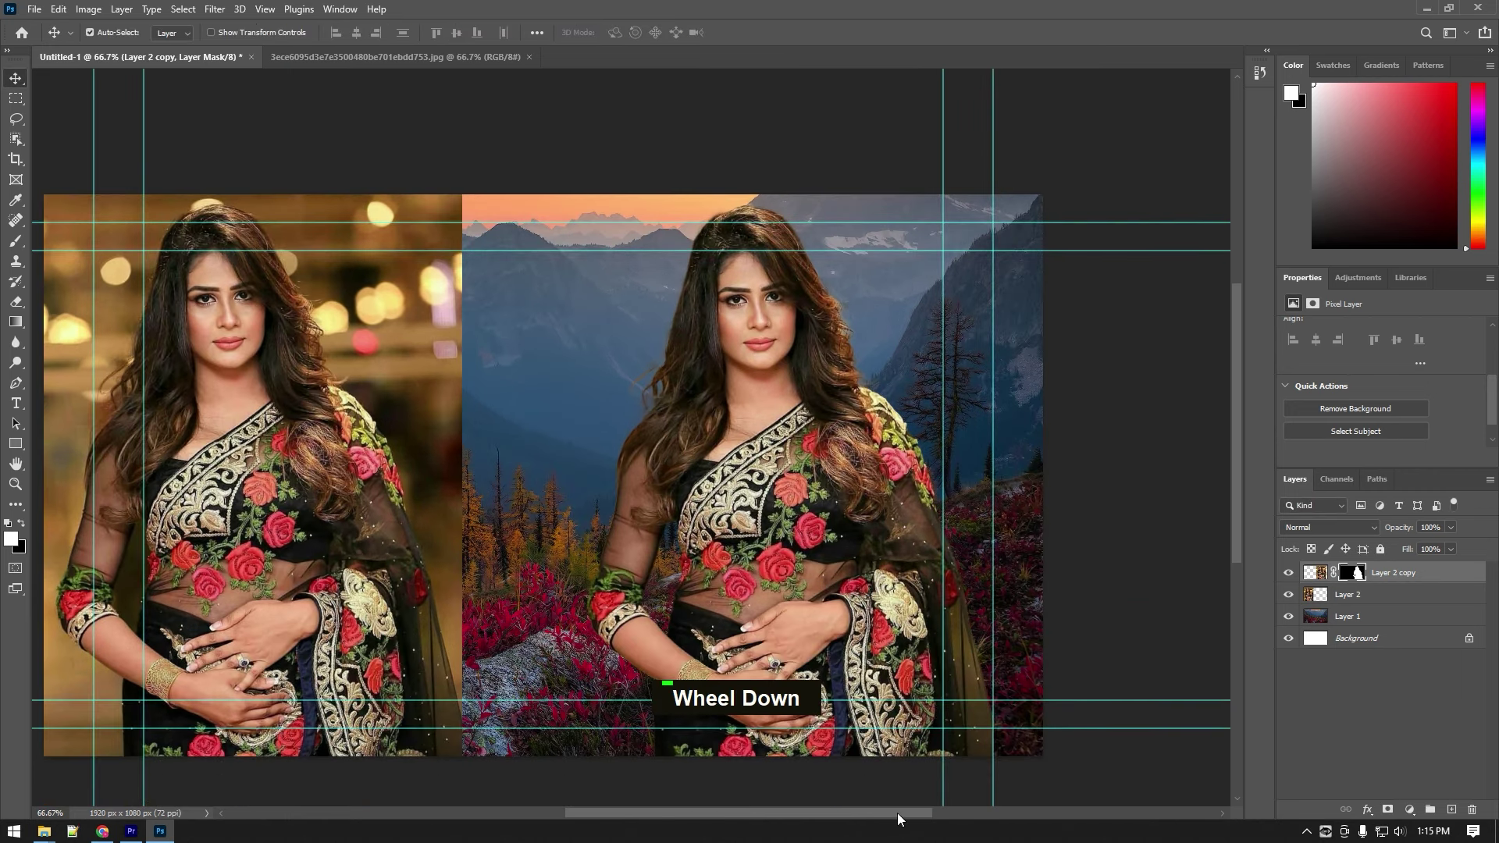